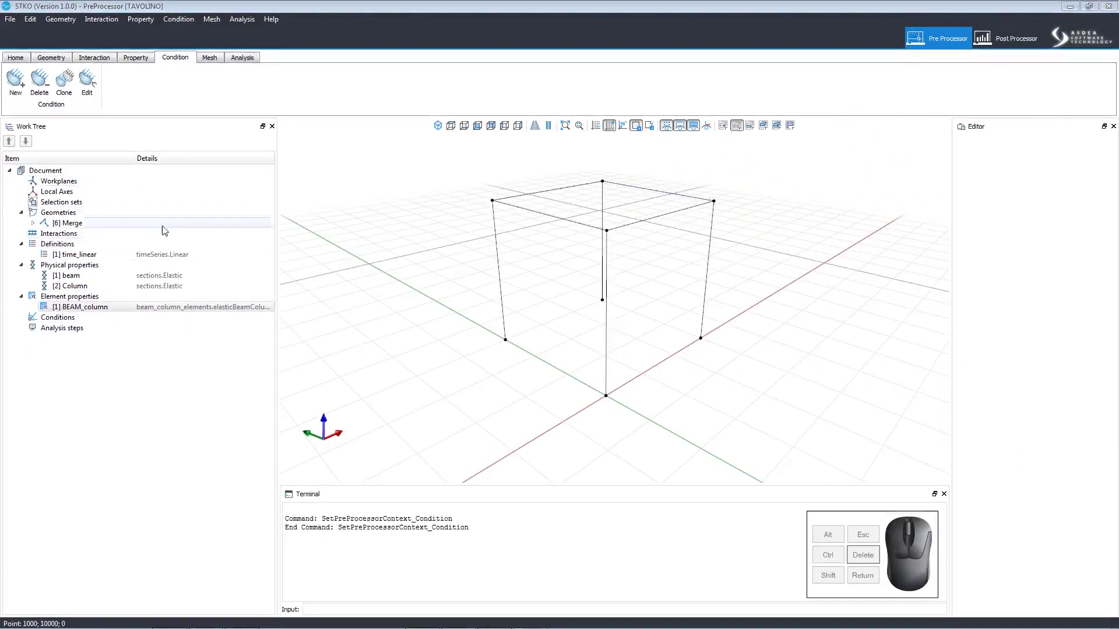
# Create a new condition named FIX using the Constraints > sp > fix model
pyautogui.click(72, 324)
pyautogui.click(14, 75)
pyautogui.click(145, 182)
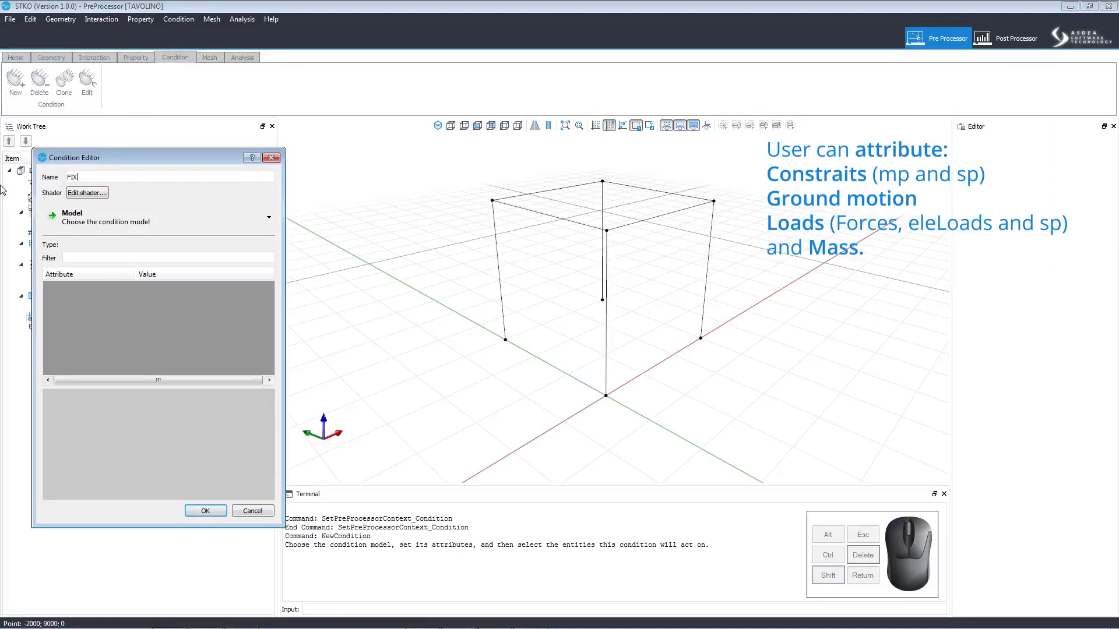
pyautogui.click(114, 220)
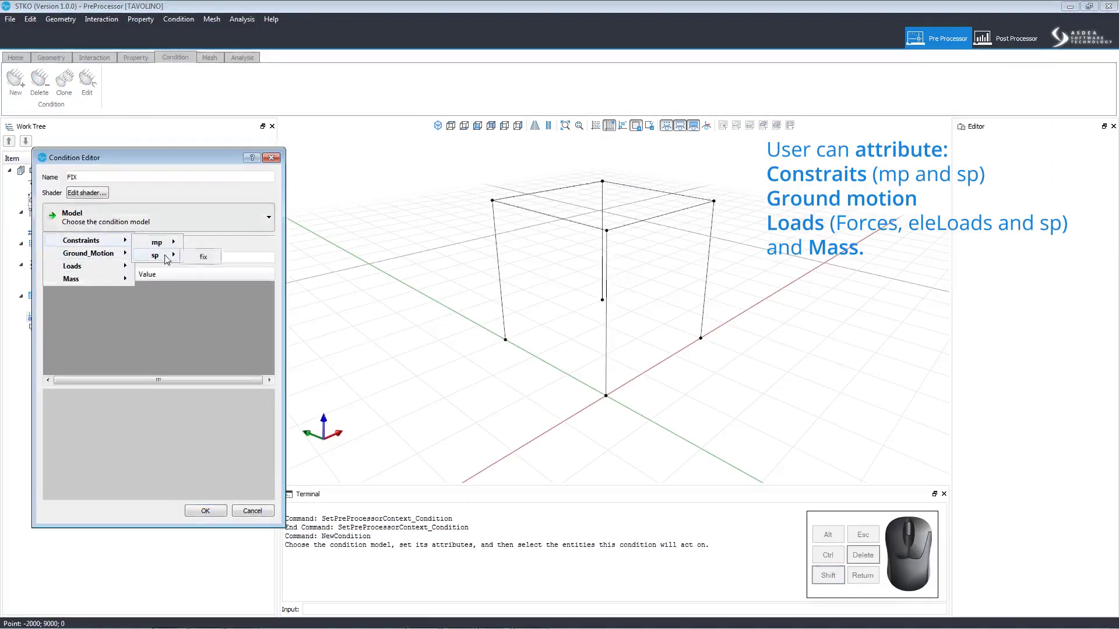
pyautogui.click(196, 265)
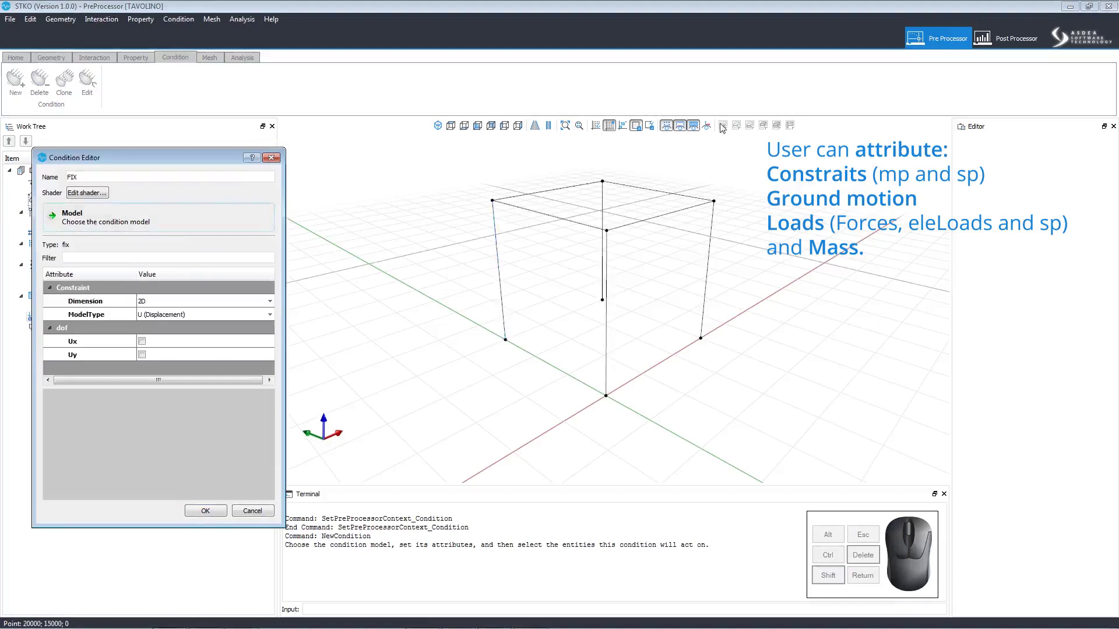
pyautogui.click(726, 122)
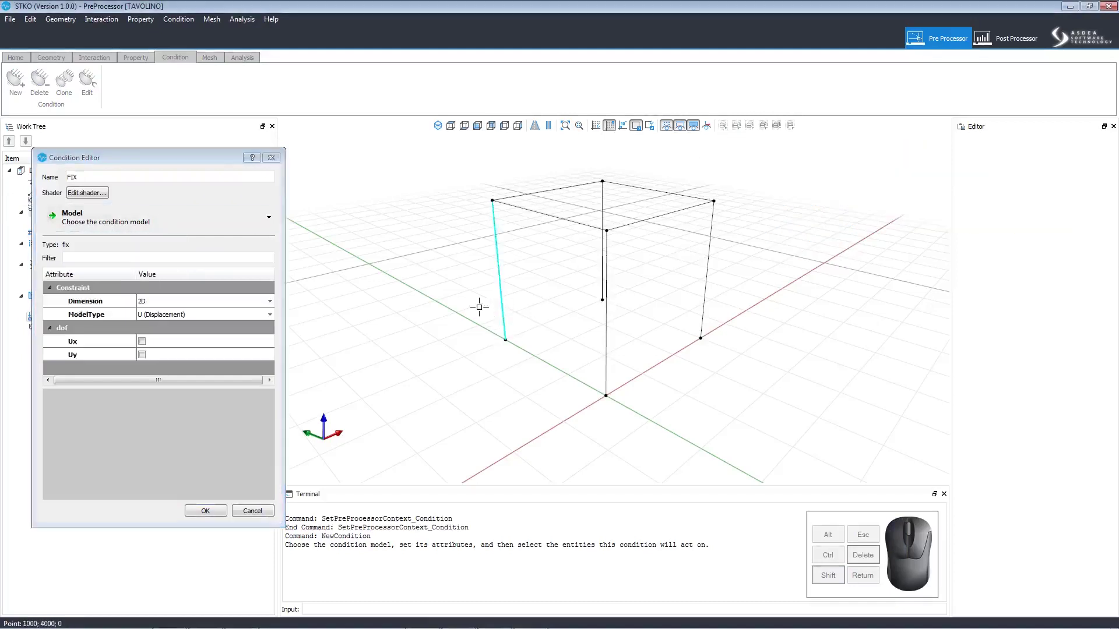
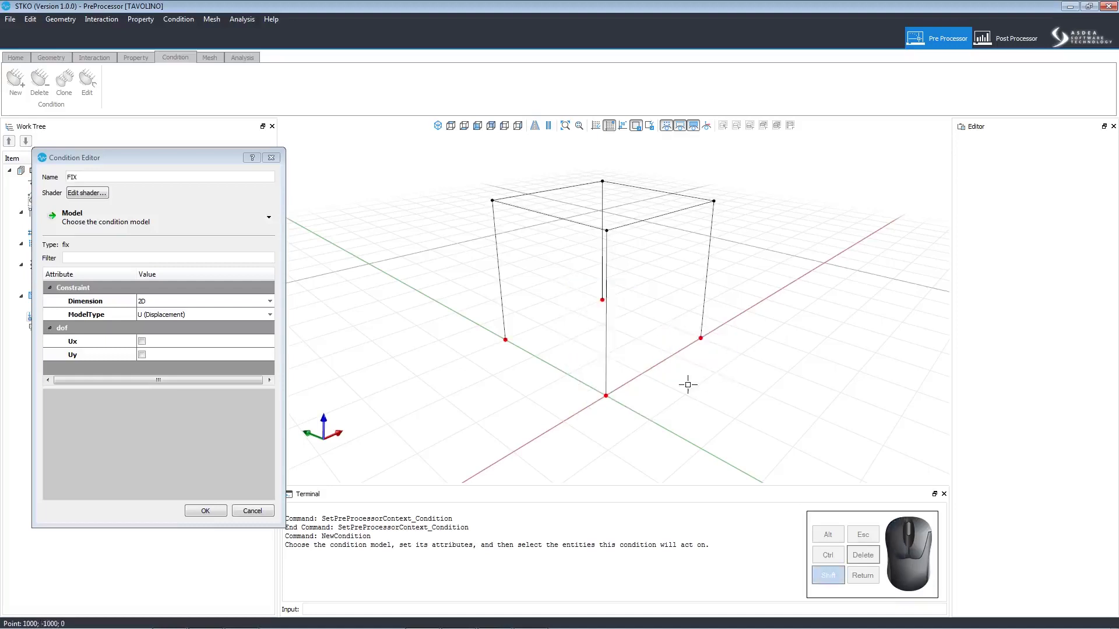
# Assign FIX to the frame's four base nodes and confirm the condition
pyautogui.click(206, 303)
pyautogui.click(200, 322)
pyautogui.click(207, 315)
pyautogui.click(212, 344)
pyautogui.click(143, 339)
pyautogui.moveTo(274, 316); pyautogui.dragTo(272, 351)
pyautogui.click(148, 341)
pyautogui.click(138, 351)
pyautogui.click(137, 365)
pyautogui.click(209, 513)
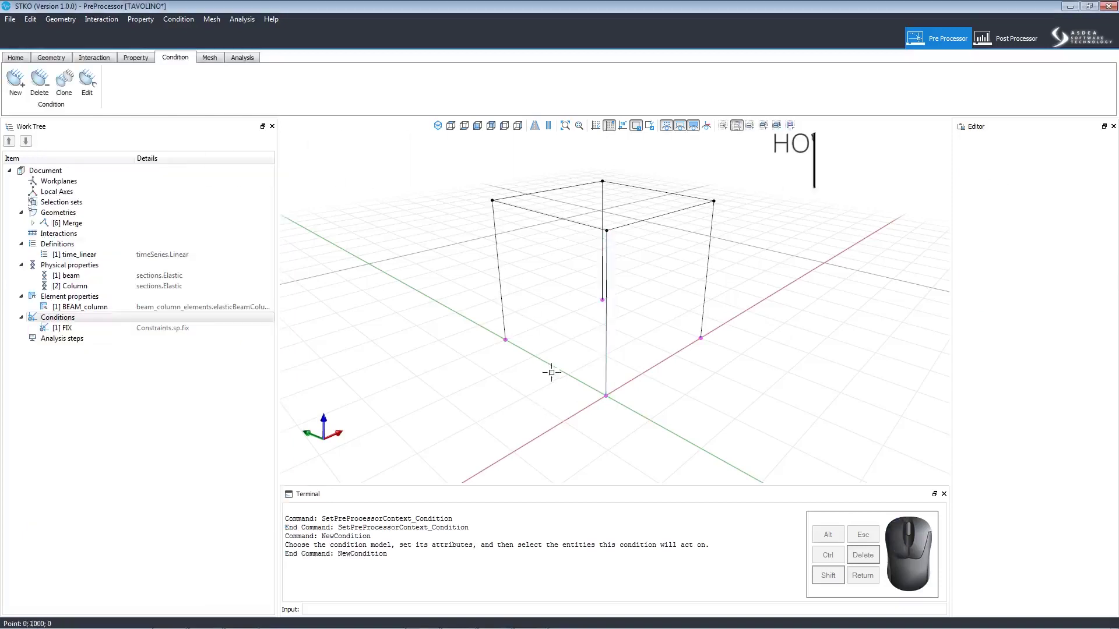
# Create a new condition named LOAD using the eleLoad_beamUniform model
pyautogui.click(161, 333)
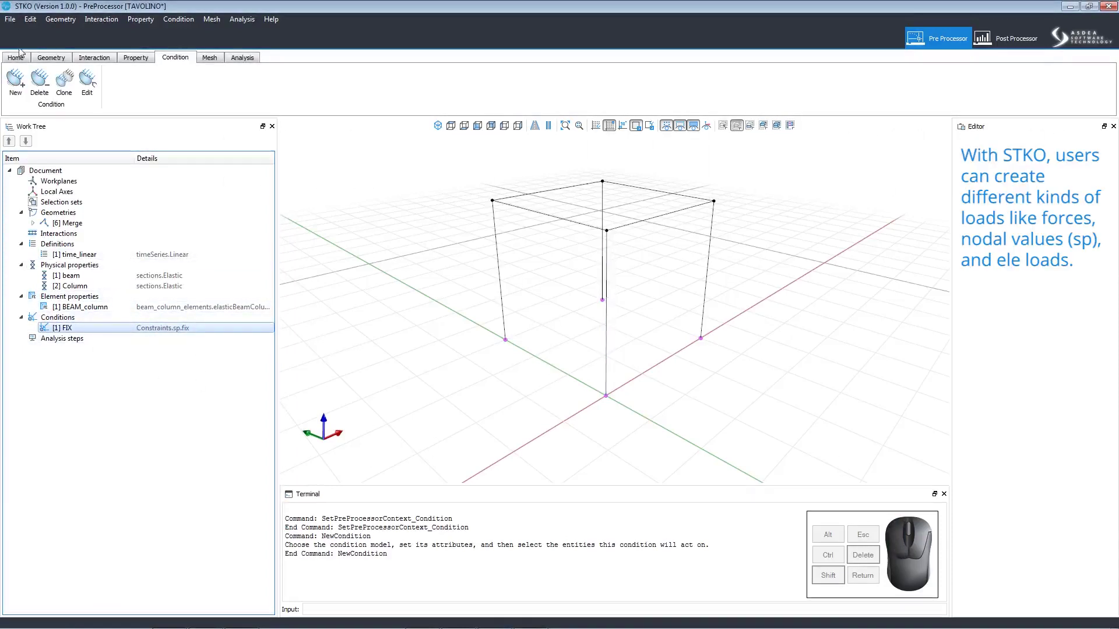
pyautogui.click(21, 89)
pyautogui.click(173, 173)
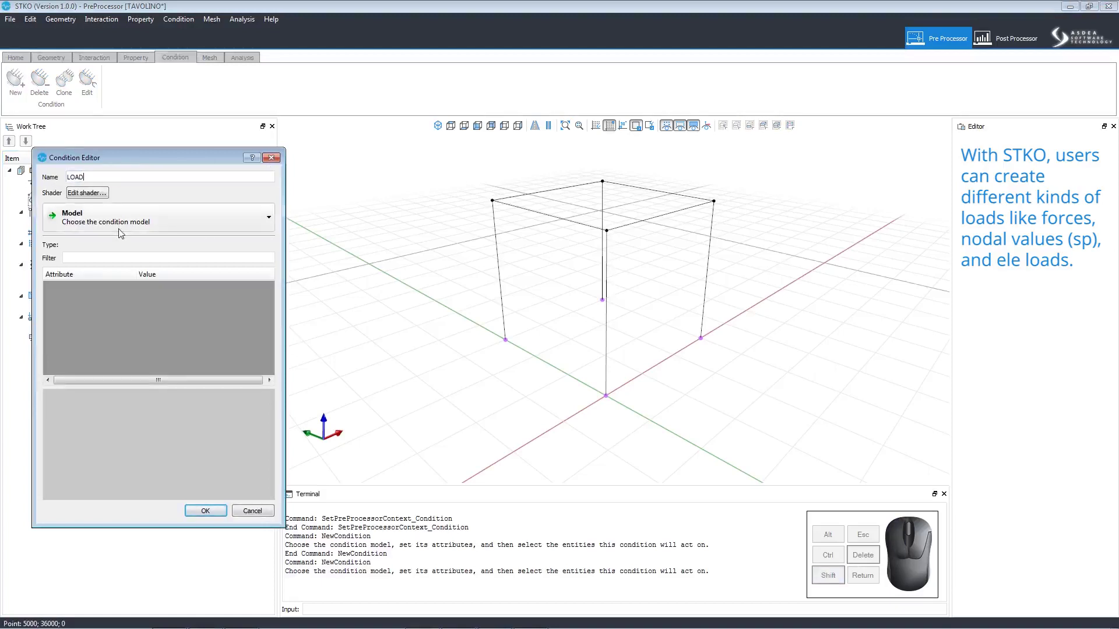
pyautogui.click(121, 220)
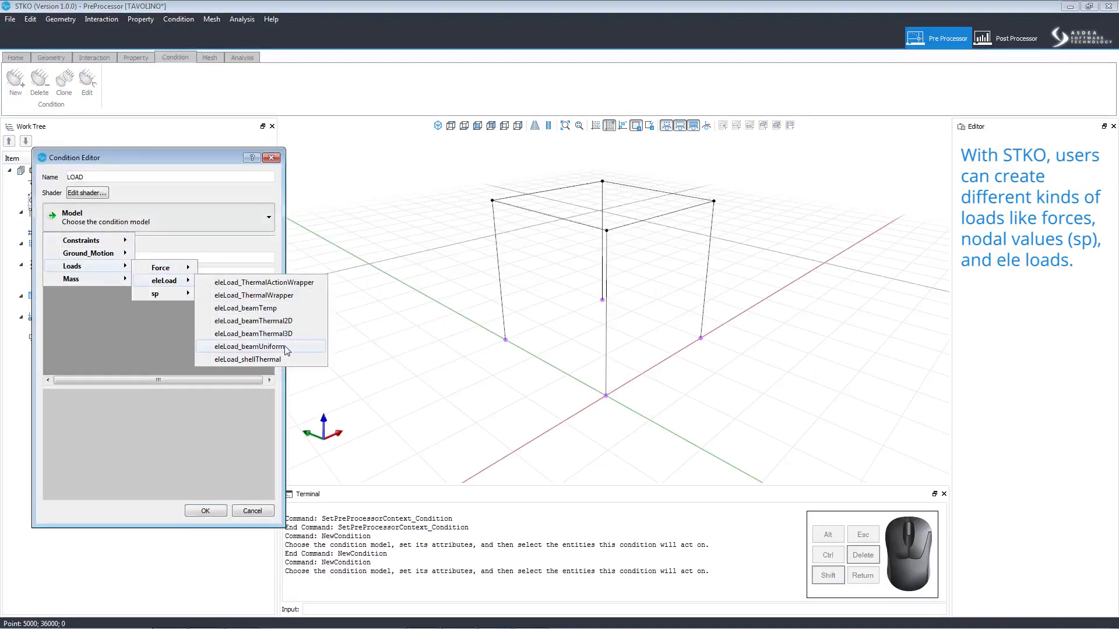
pyautogui.click(289, 348)
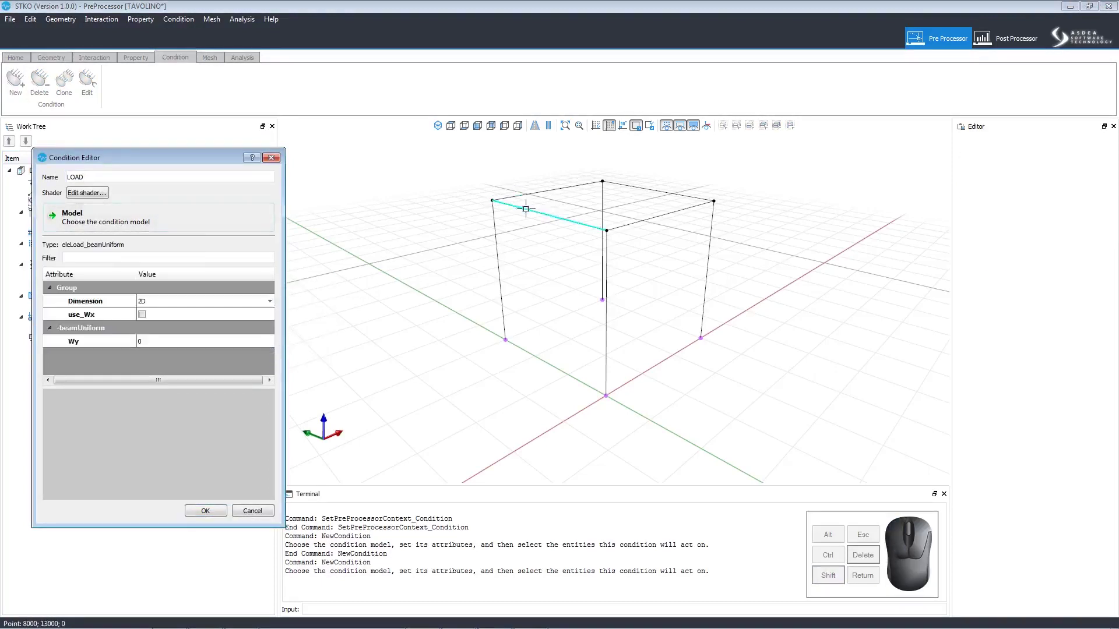
# Set the beam load to 3D, enable use_Wx and enter the Wz magnitude
pyautogui.click(201, 302)
pyautogui.click(190, 323)
pyautogui.click(149, 317)
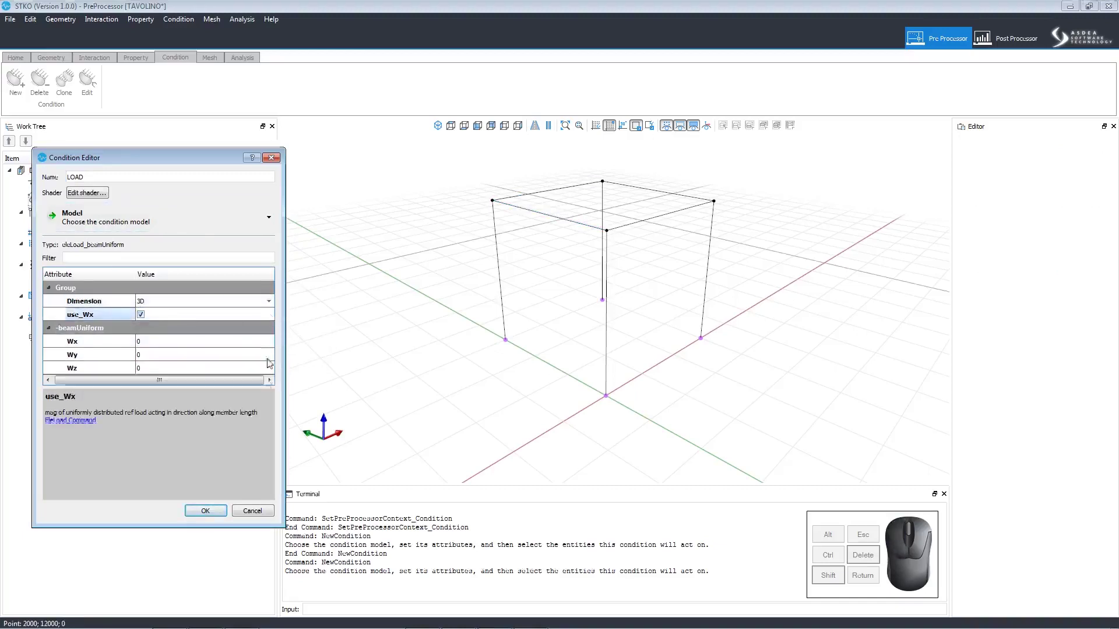
pyautogui.click(200, 366)
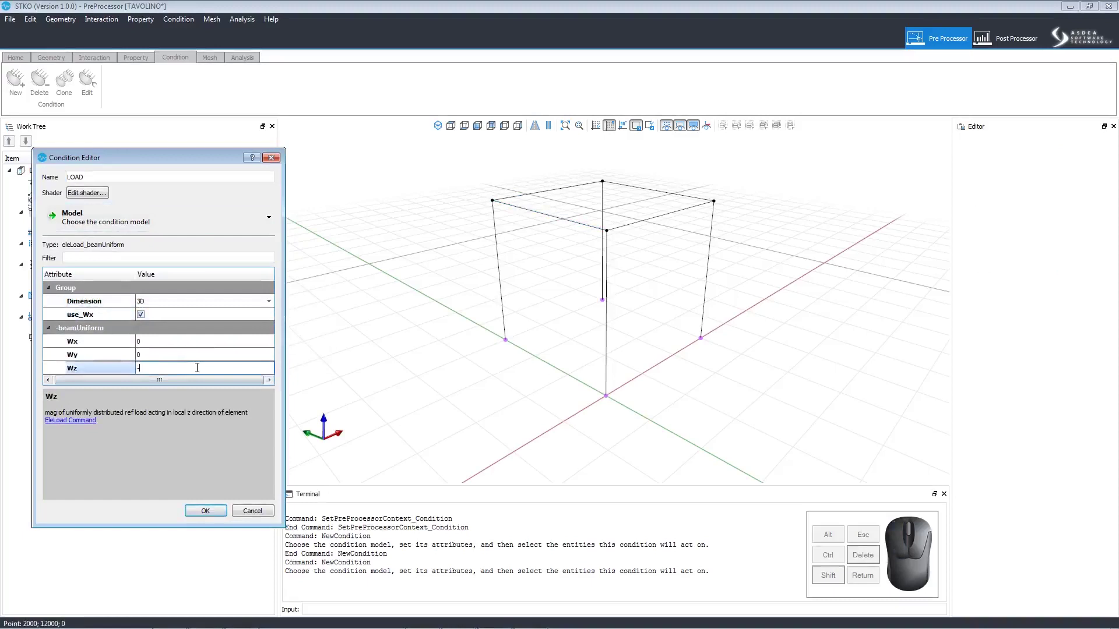
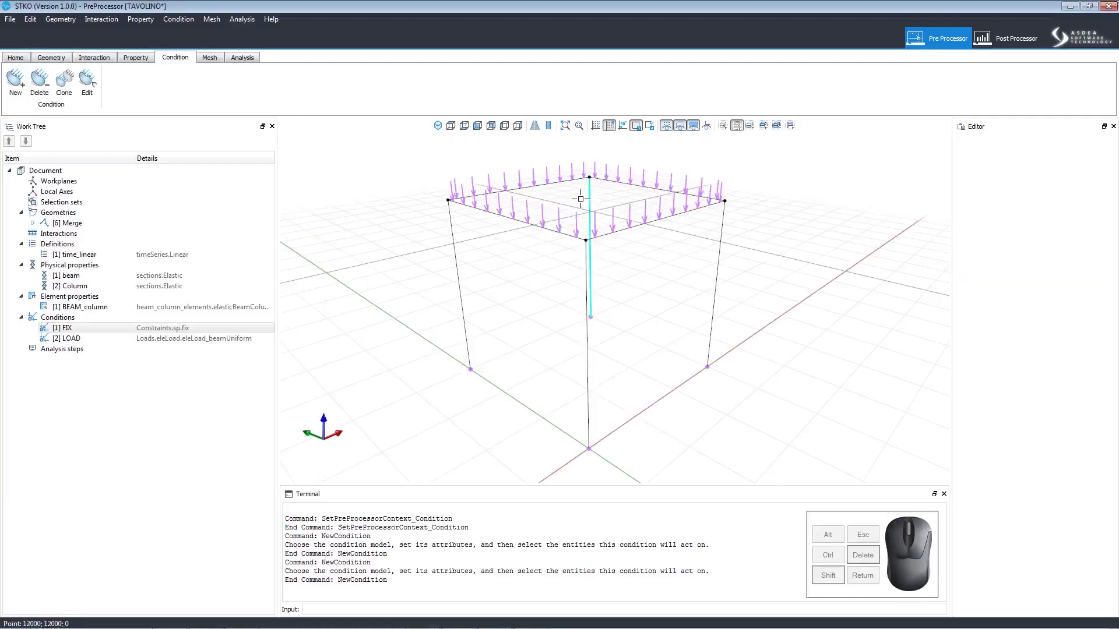
# Create a new condition named load_FUNC using the Force > EdgeForce model
pyautogui.click(18, 97)
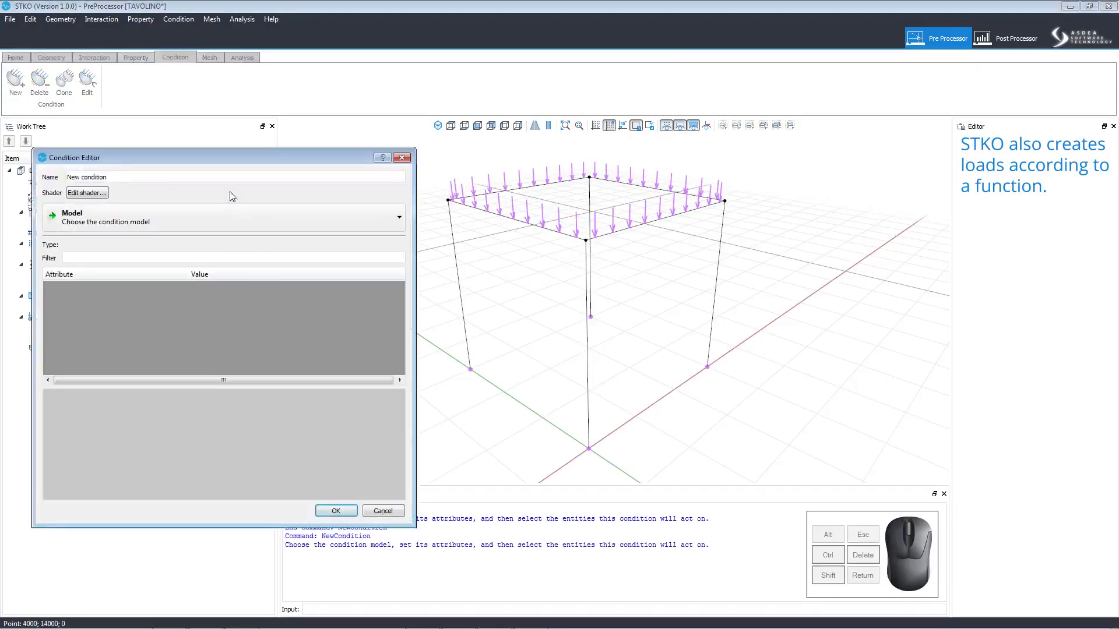
pyautogui.click(228, 181)
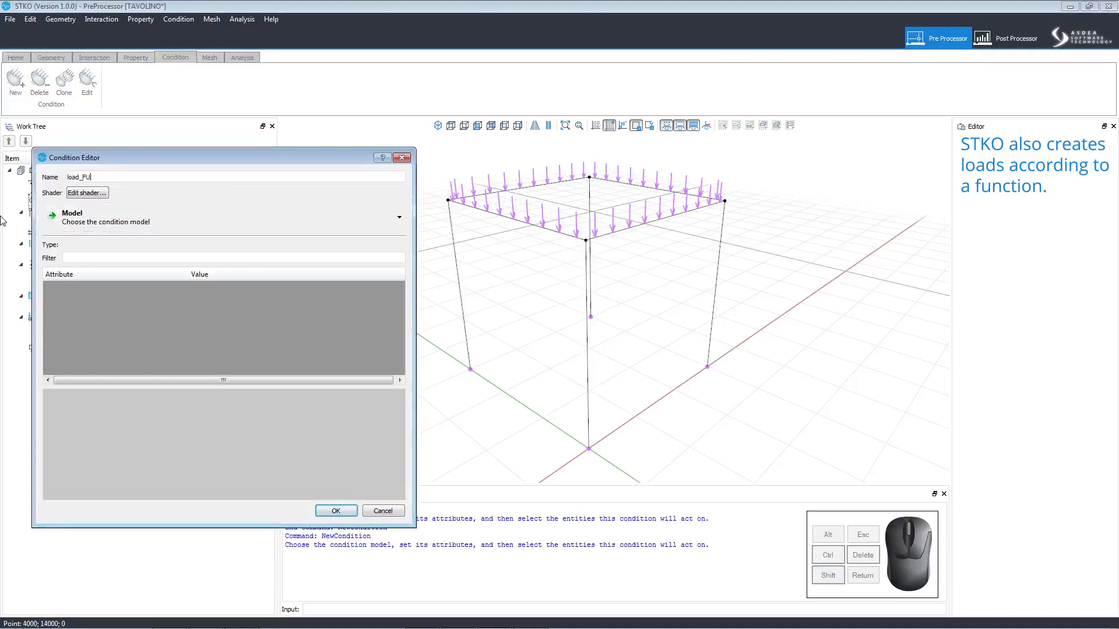
pyautogui.click(140, 215)
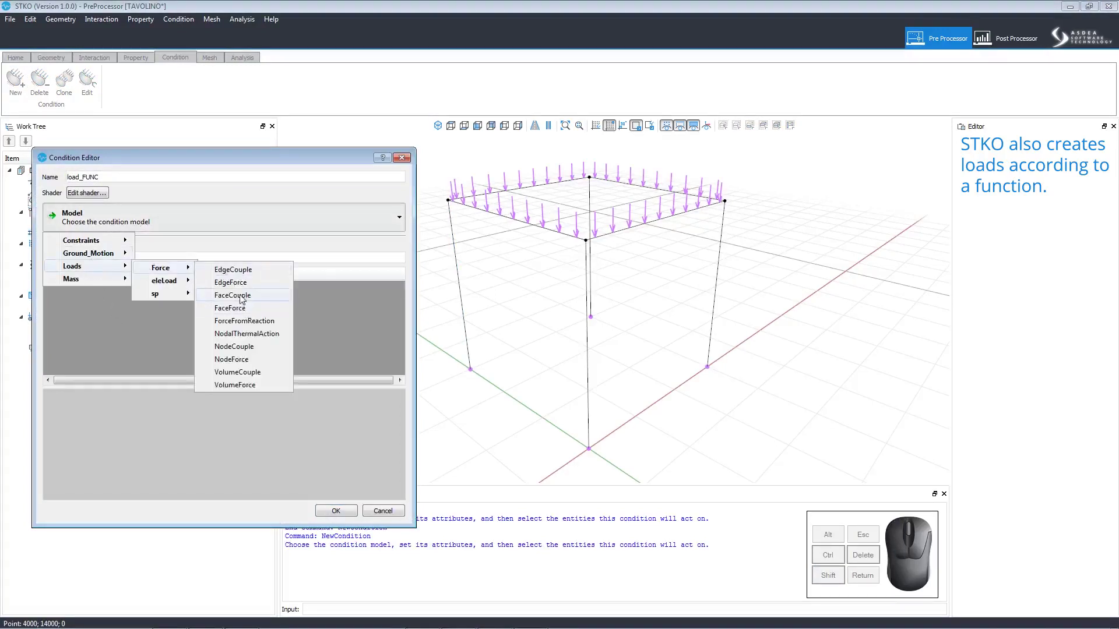
pyautogui.click(239, 287)
pyautogui.click(241, 310)
# Set EdgeForce mode to function with Fz = (x**2+y**2)**0.5 and select the top beam edges
pyautogui.click(241, 305)
pyautogui.click(242, 321)
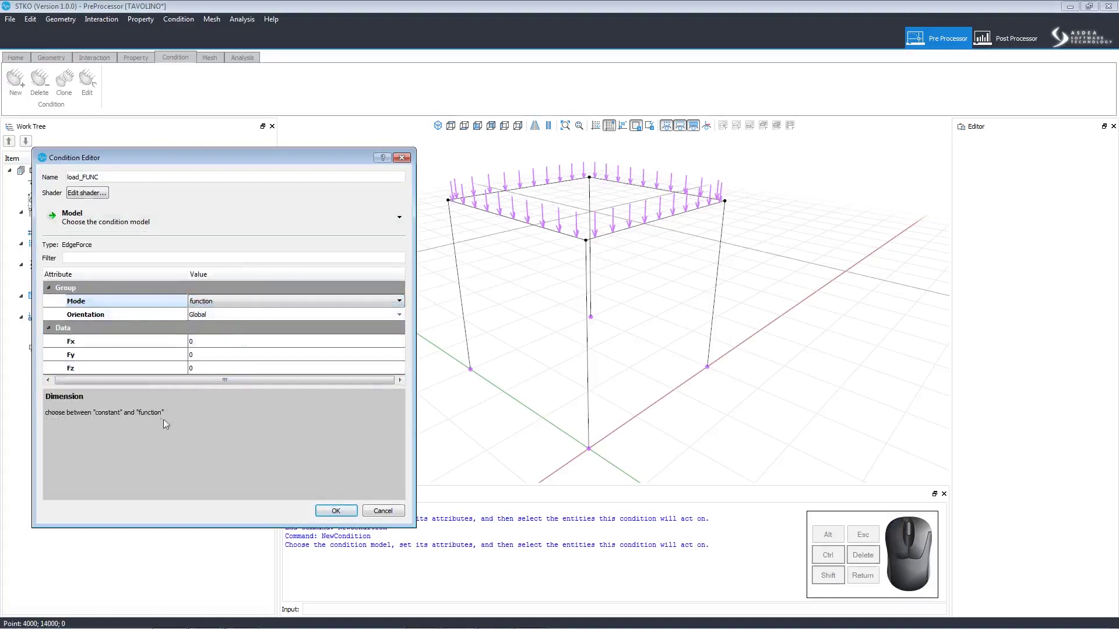
pyautogui.click(248, 377)
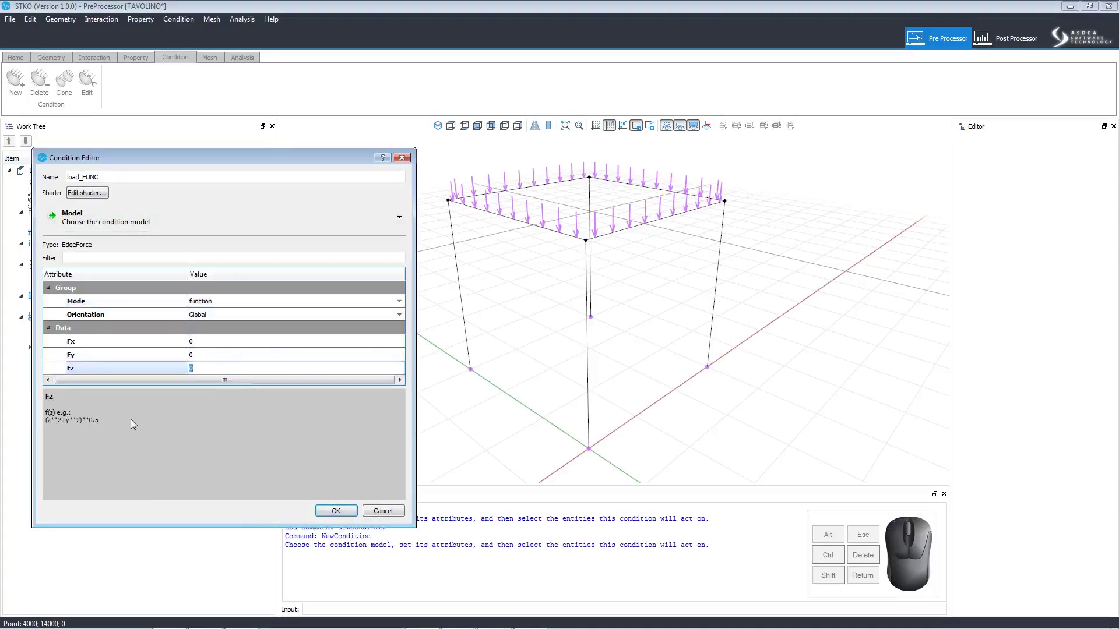
pyautogui.moveTo(134, 420); pyautogui.dragTo(51, 423)
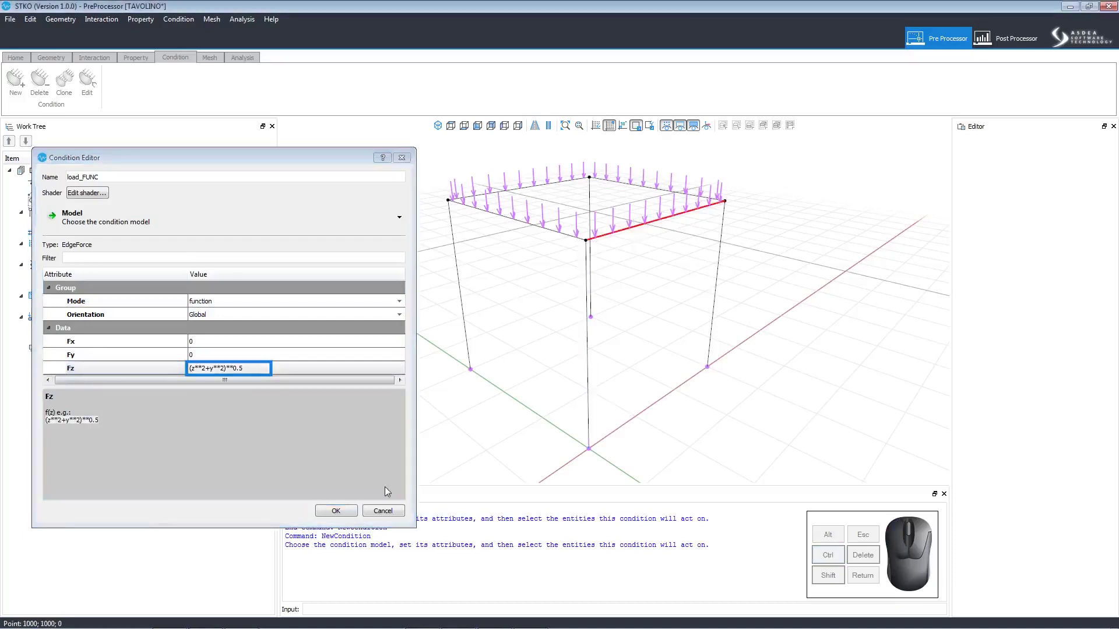
# Delete the load_FUNC condition and reselect the uniform load condition
pyautogui.click(338, 506)
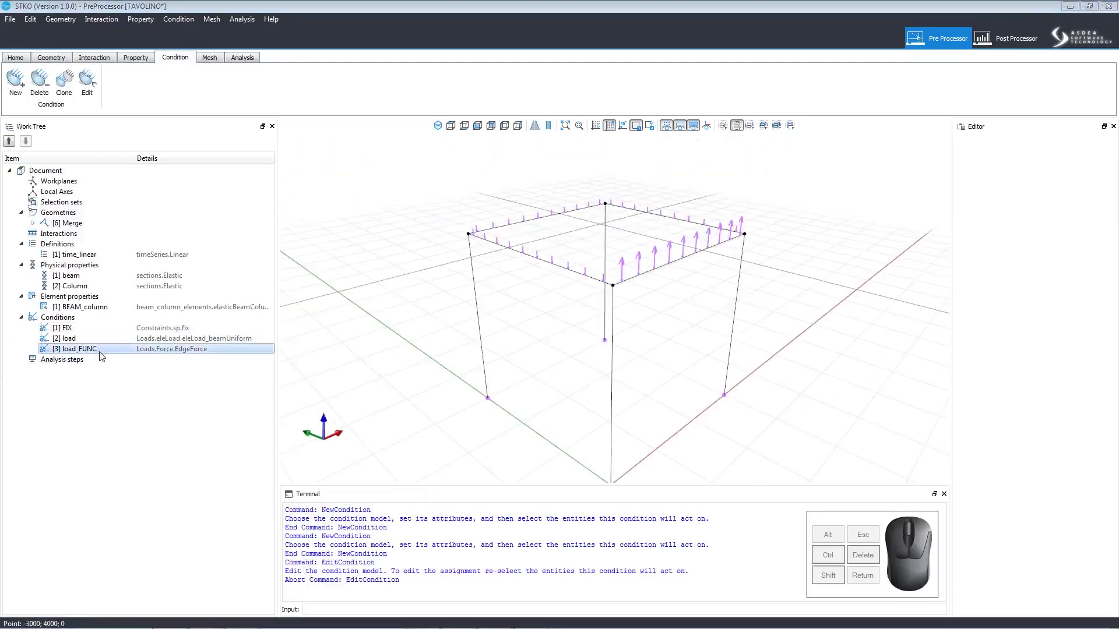
pyautogui.click(104, 354)
pyautogui.click(142, 360)
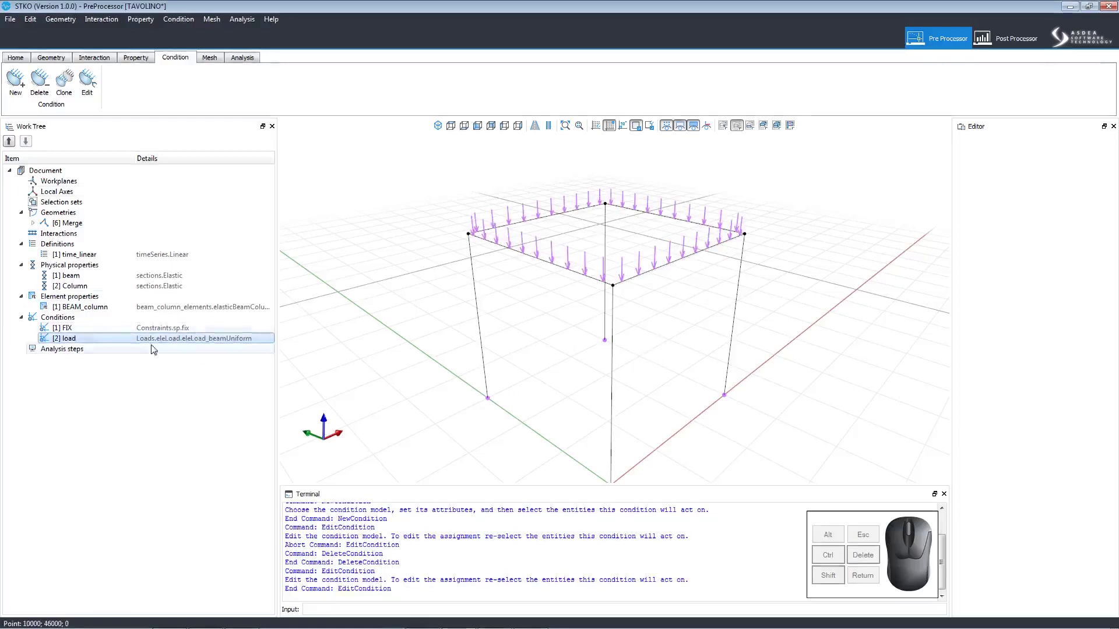